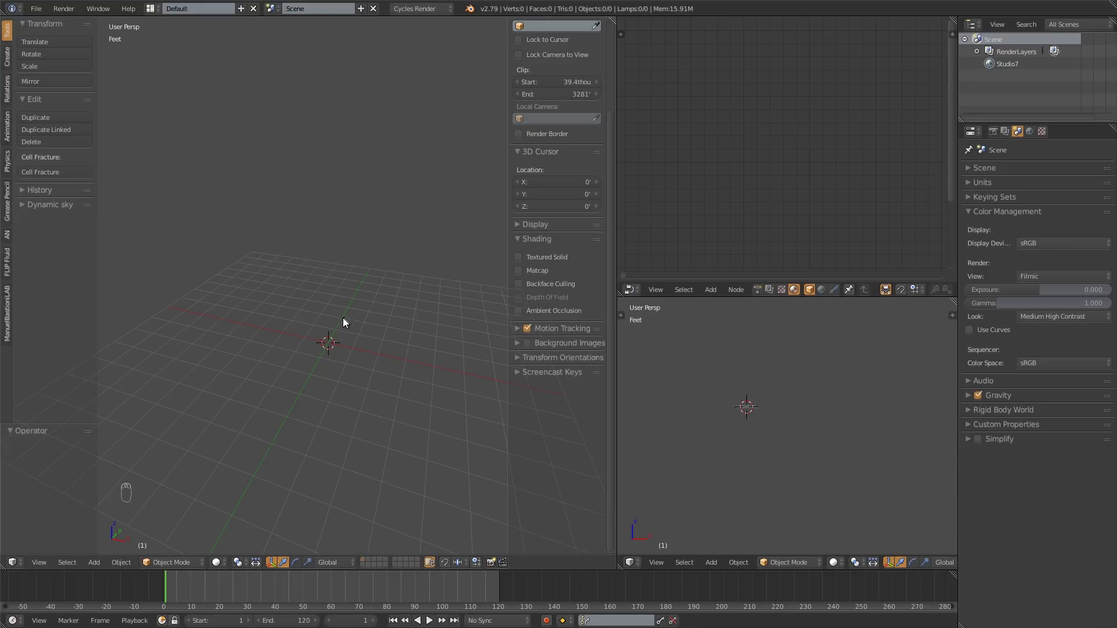
# Add a plane, scale it to about 6.88, and switch the viewport to Rendered shading.
pyautogui.moveTo(324, 338); pyautogui.dragTo(315, 346)
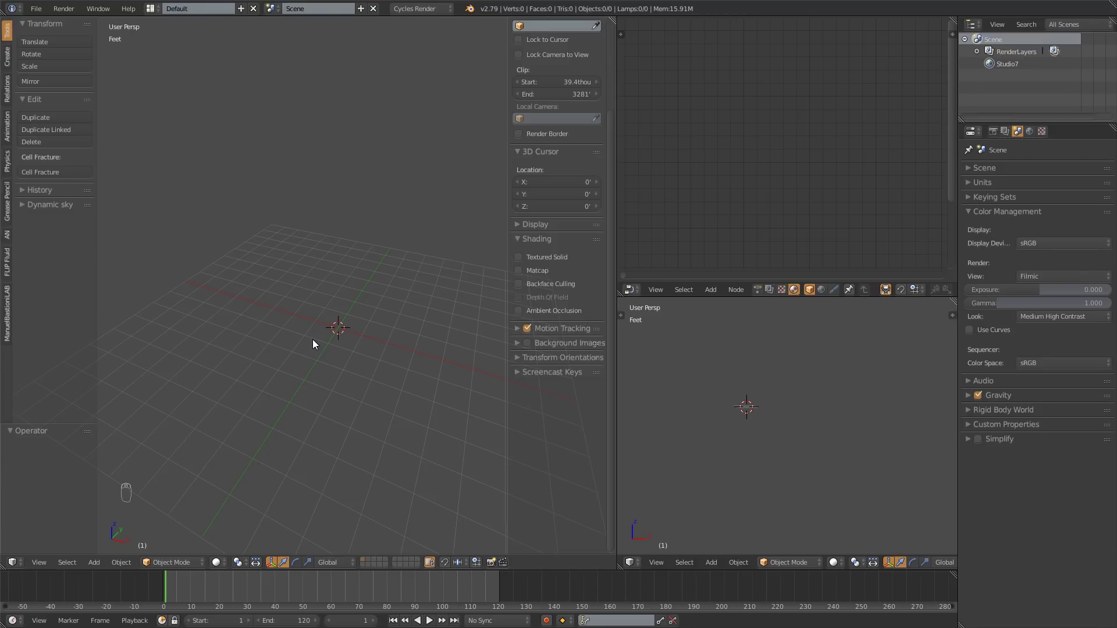
pyautogui.press('shift+a')
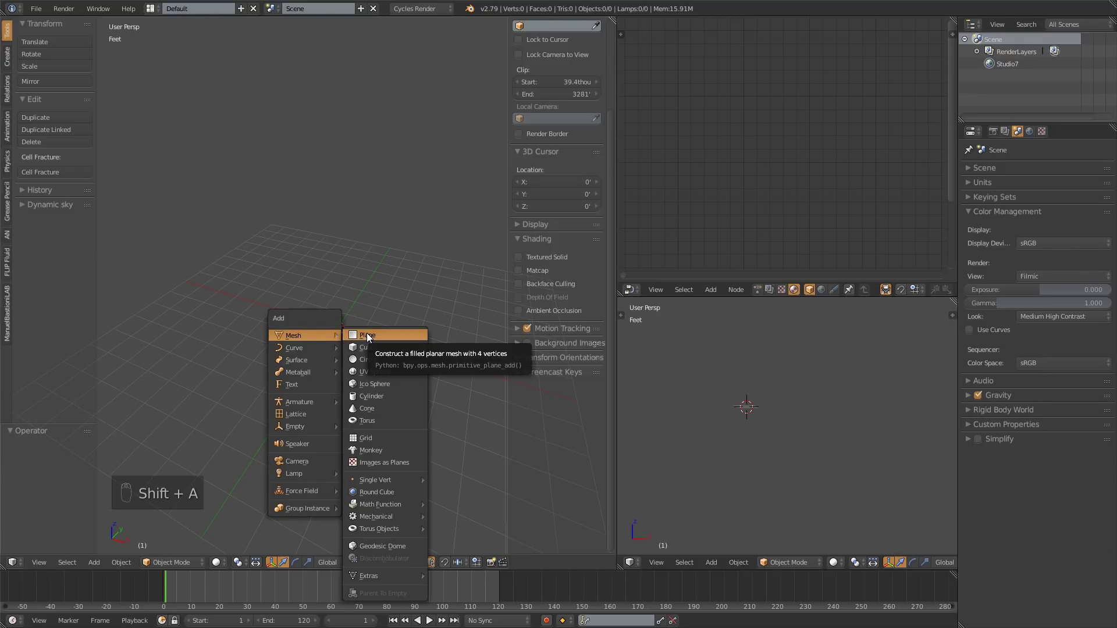
pyautogui.press('s')
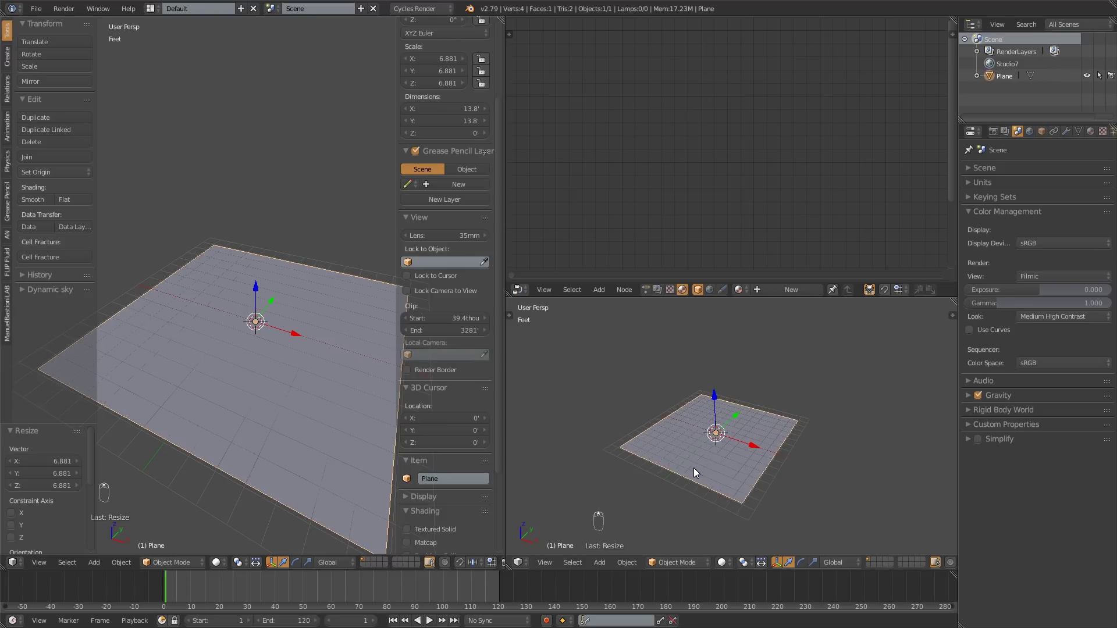
pyautogui.press('KP_Decimal')
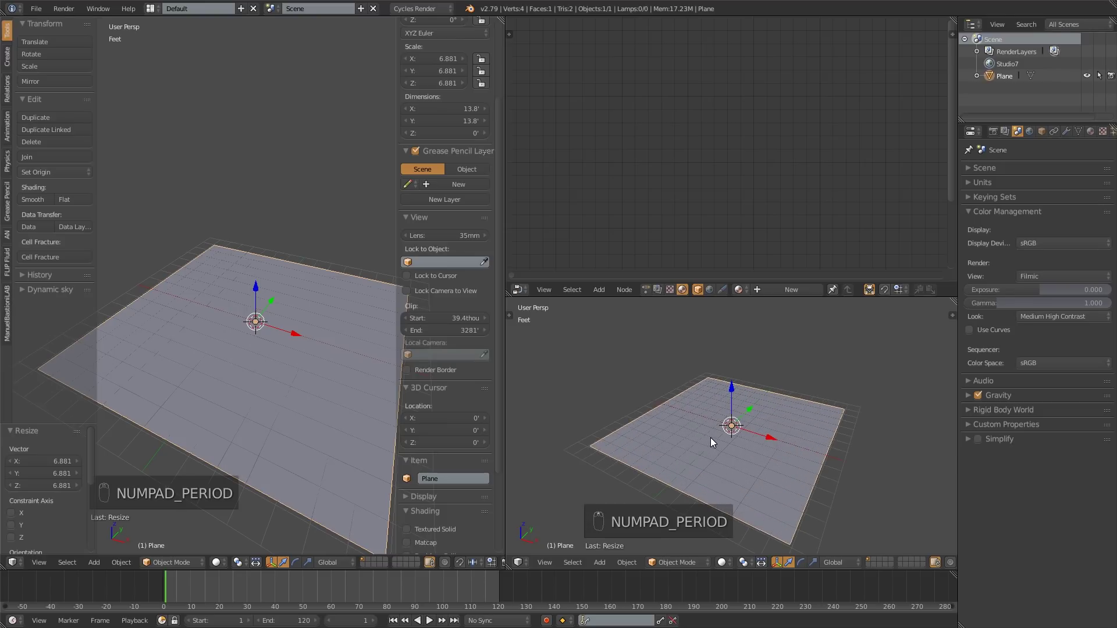
# Set the Studio7 environment texture Strength to 0 so the background renders black.
pyautogui.press('shift+z')
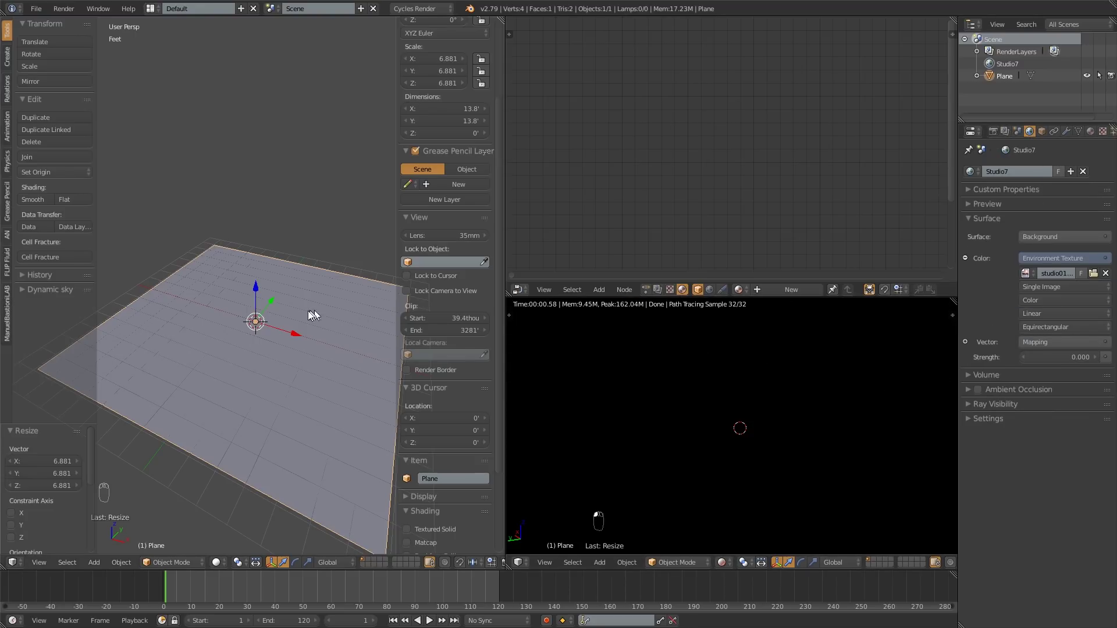
# Add an area lamp above the plane with Size 3' and emission Strength 150.
pyautogui.press('shift+a')
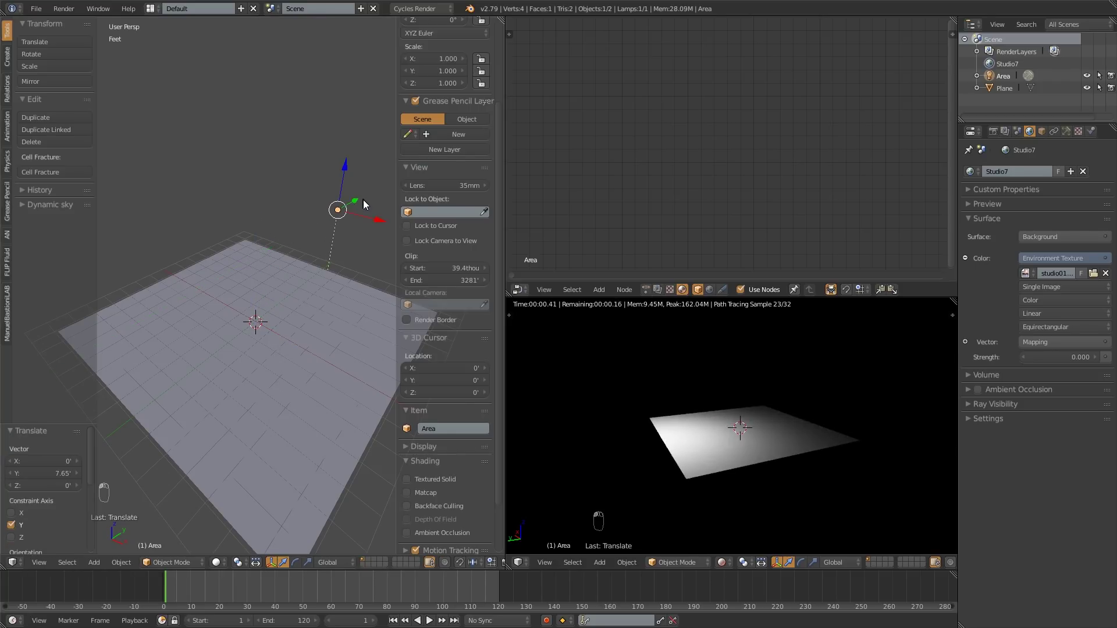
pyautogui.press('r')
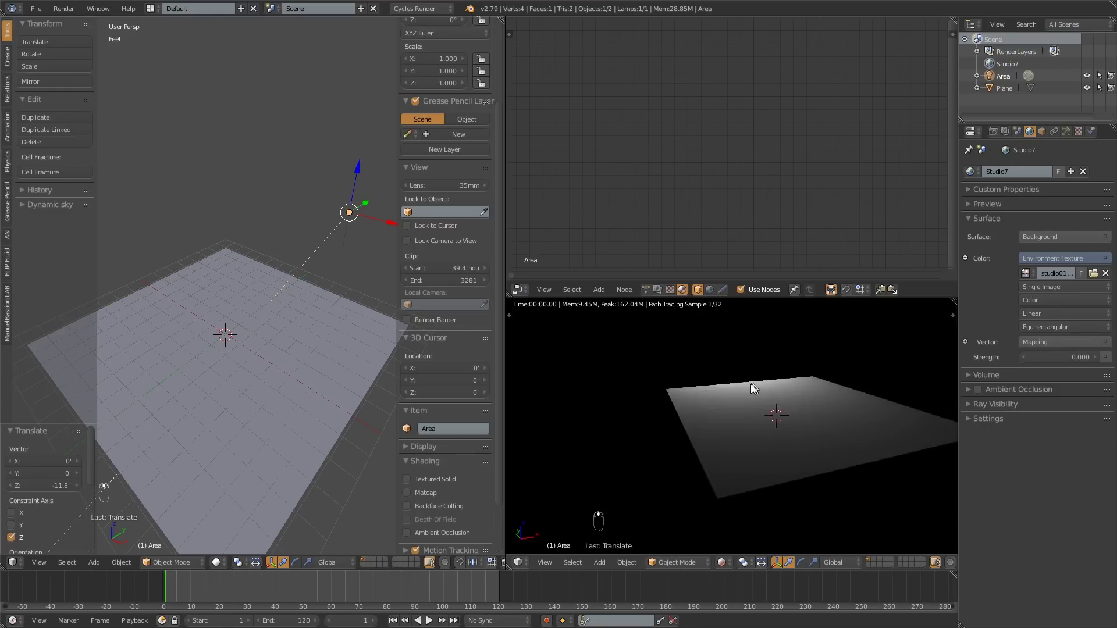
pyautogui.middleClick(672, 431)
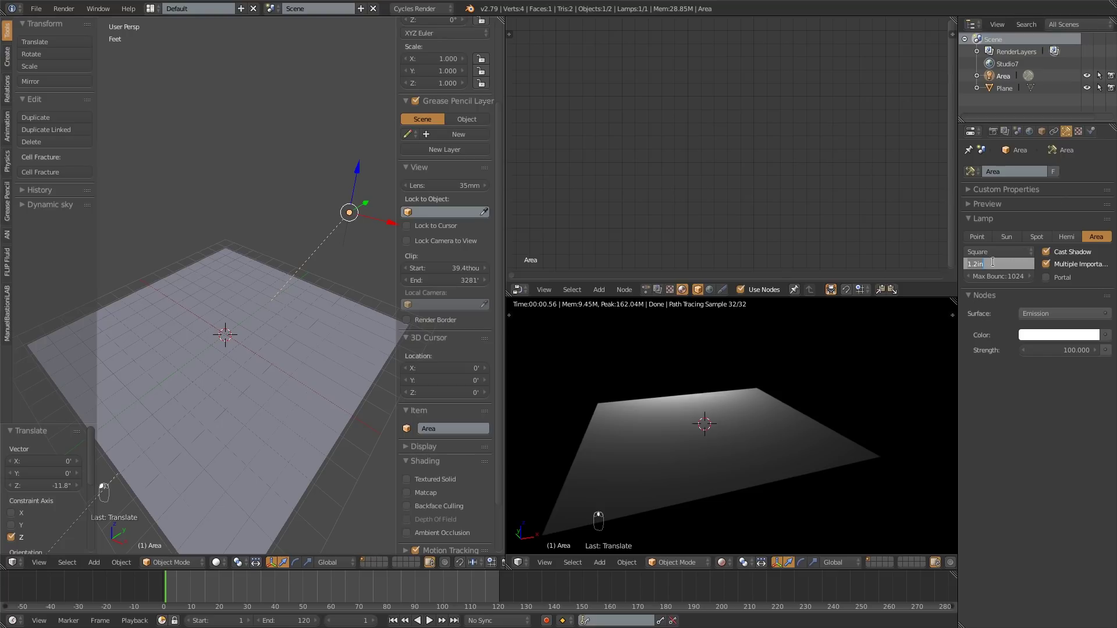
pyautogui.moveTo(992, 257); pyautogui.dragTo(1064, 353)
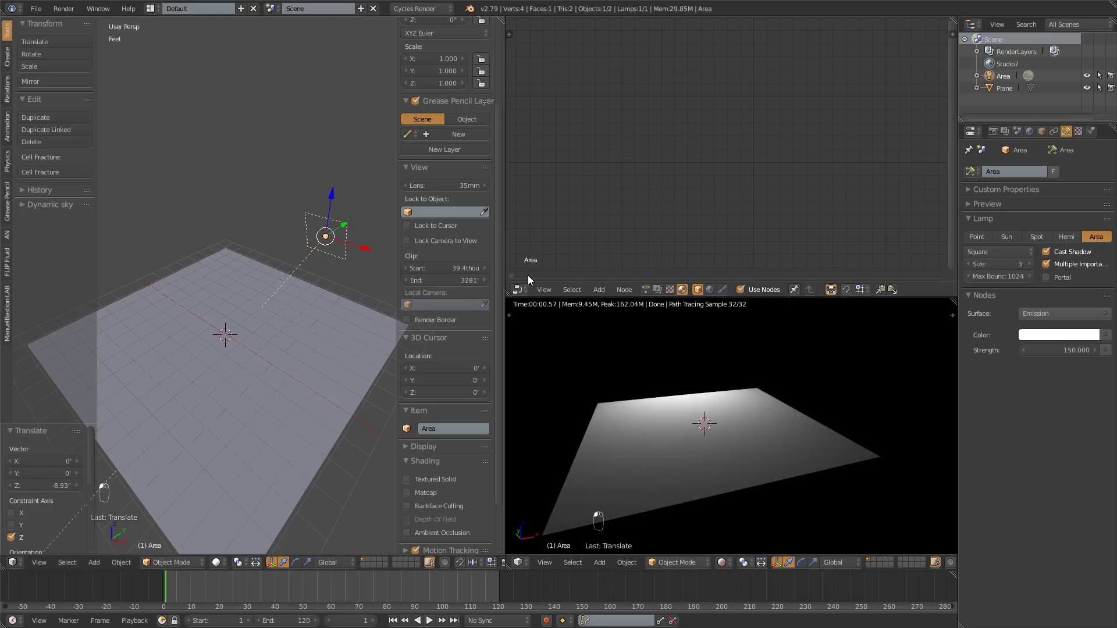
# Give the plane a new material named Concrete with a Diffuse BSDF into Material Output.
pyautogui.rightClick(352, 347)
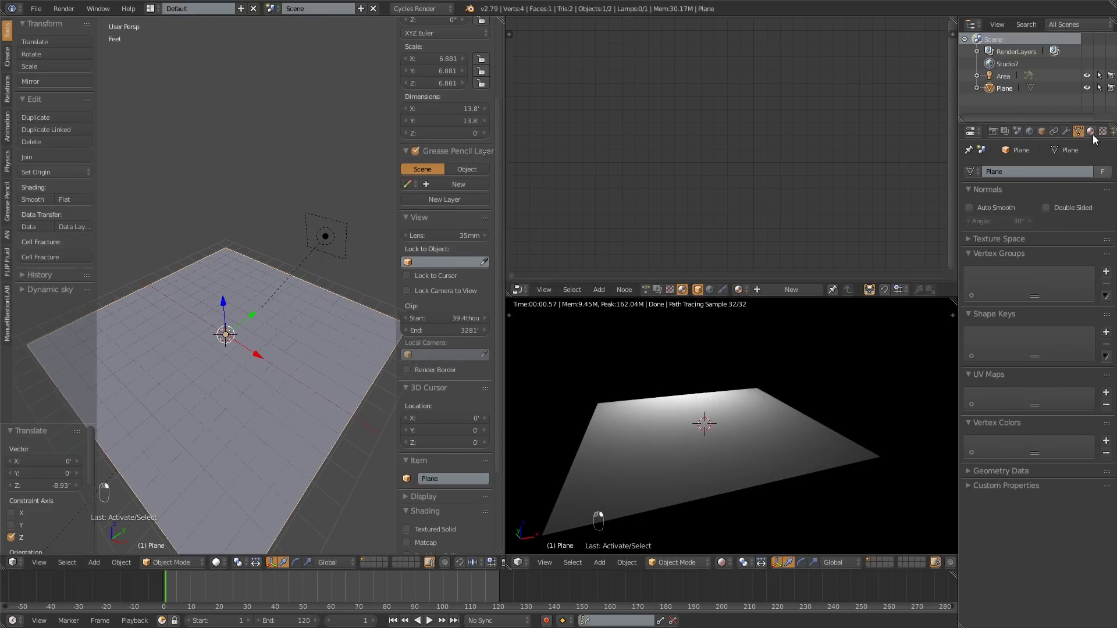
pyautogui.rightClick(490, 363)
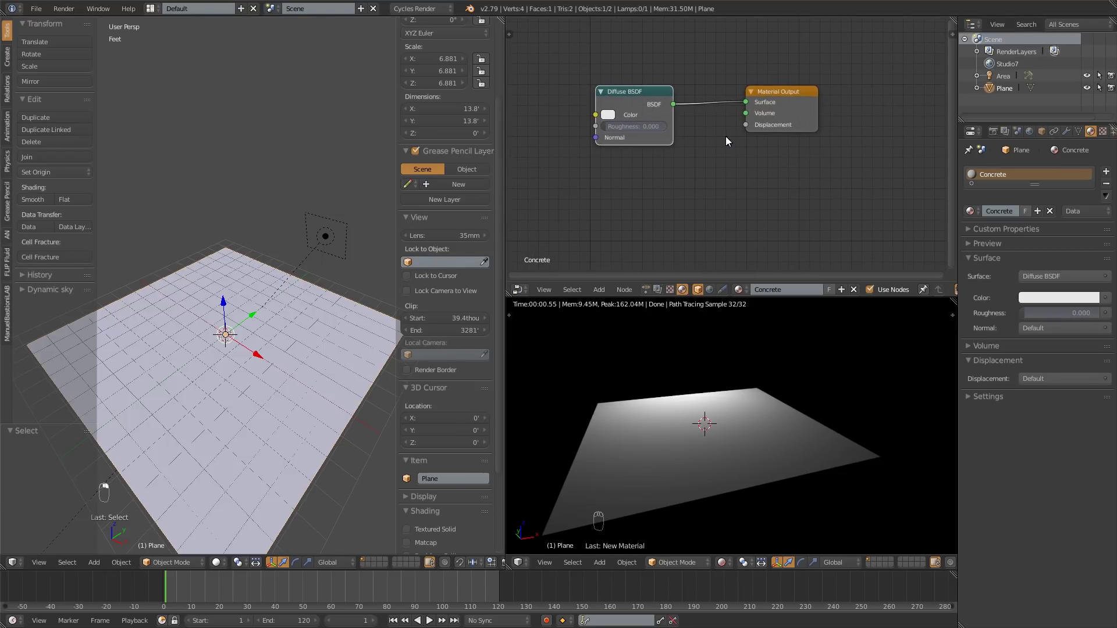
# Swap the diffuse shader for a Principled BSDF and enable the Node Wrangler add-on.
pyautogui.press('shift+s')
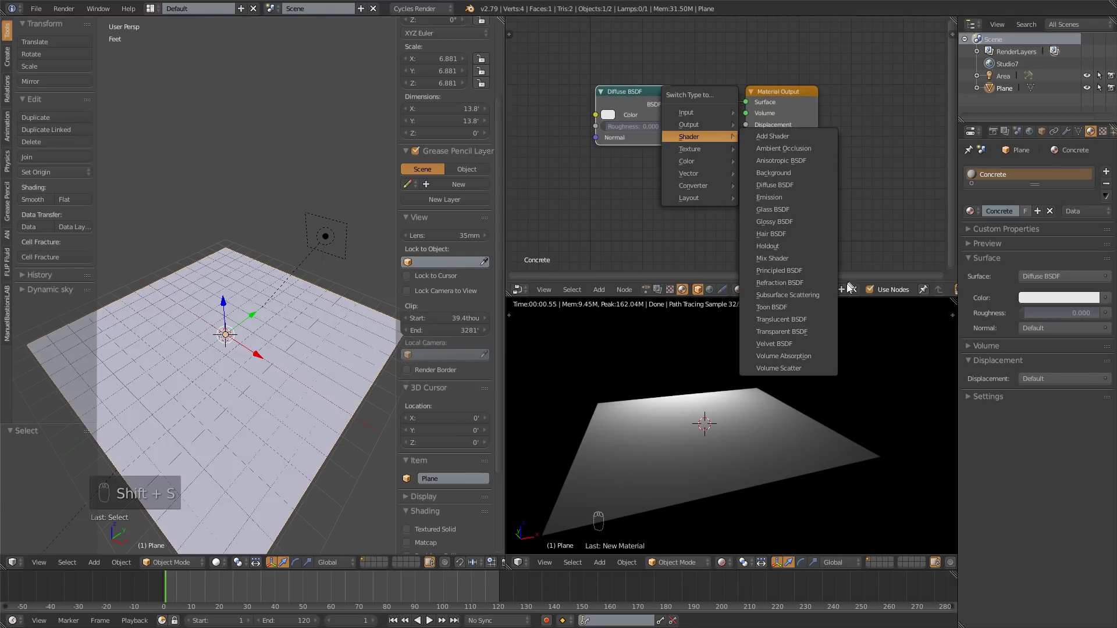
pyautogui.press('shift+s')
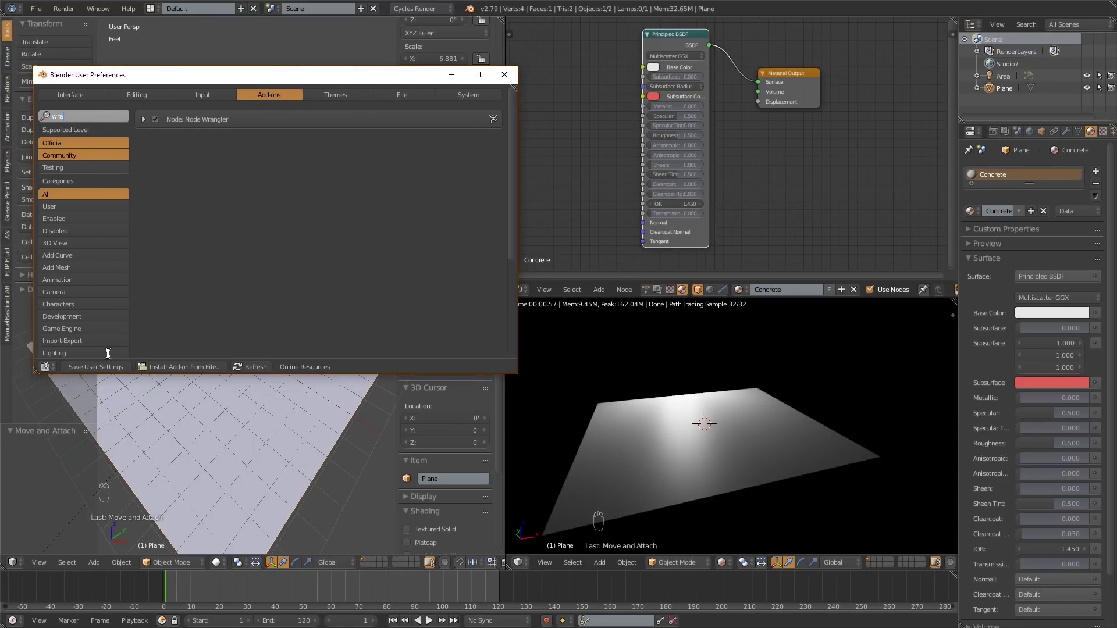
pyautogui.moveTo(517, 83); pyautogui.dragTo(751, 418)
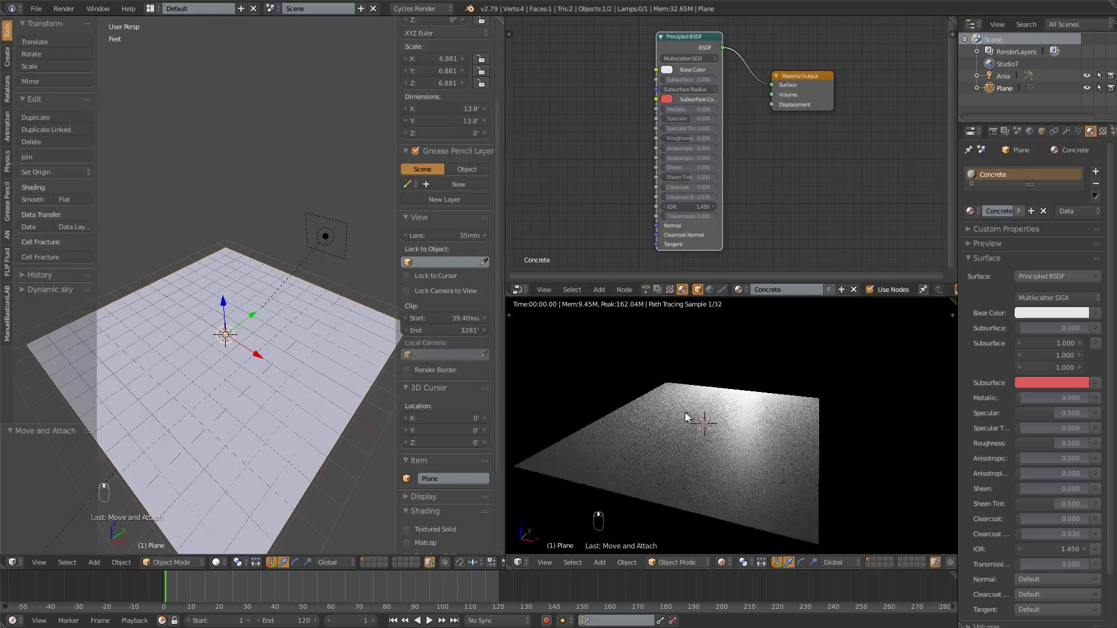
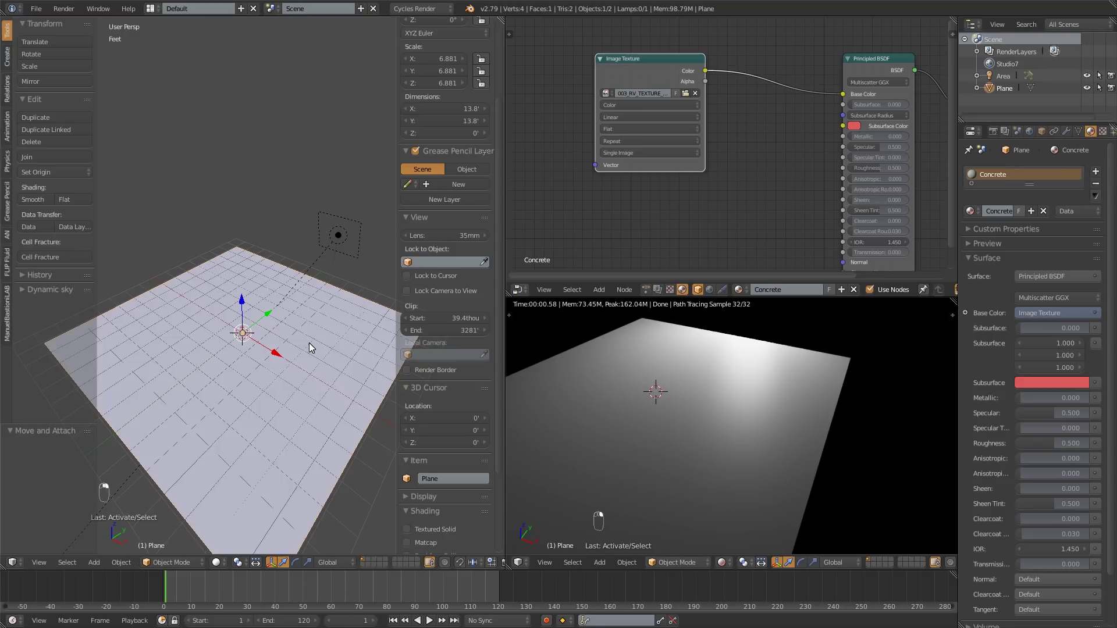
# Unwrap the plane with Smart UV Project in Edit Mode, then return to Object Mode.
pyautogui.press('Tab')
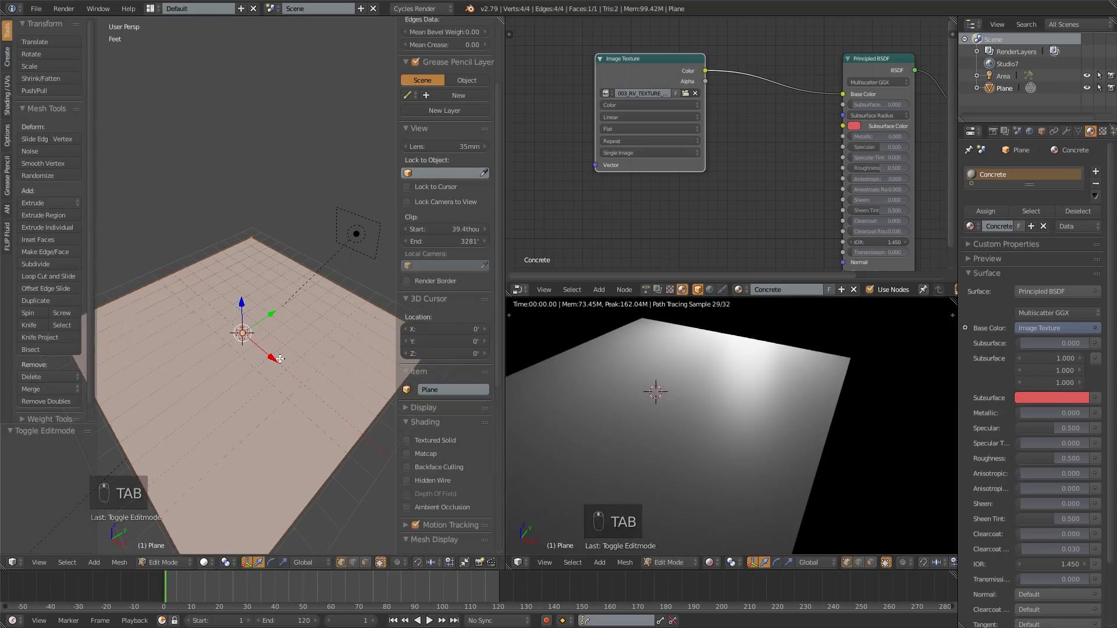
pyautogui.press('u')
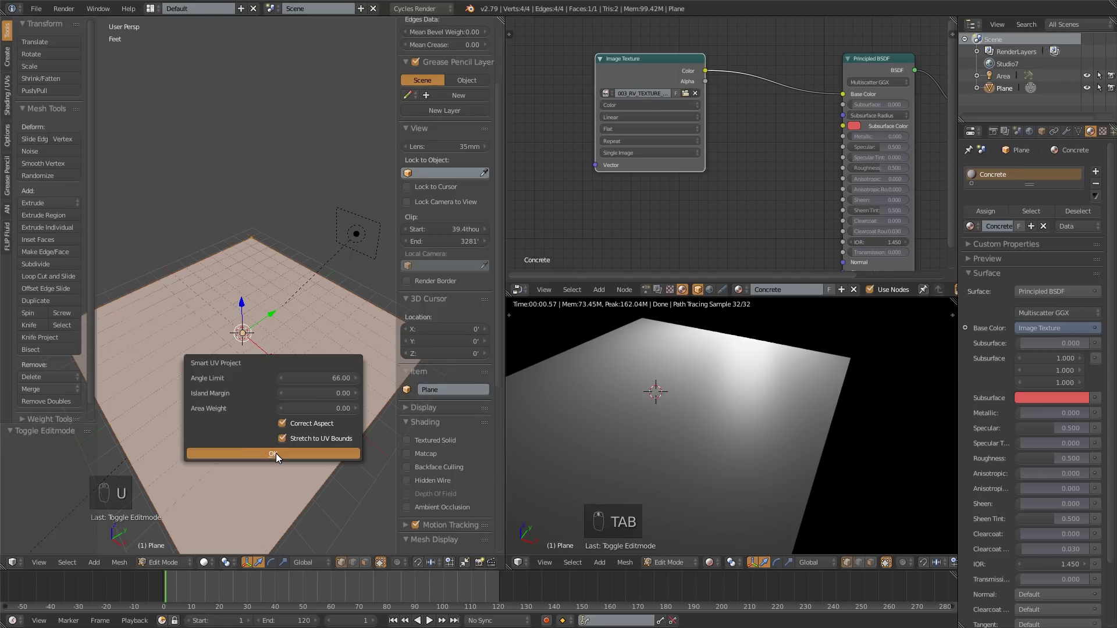
pyautogui.press('Tab')
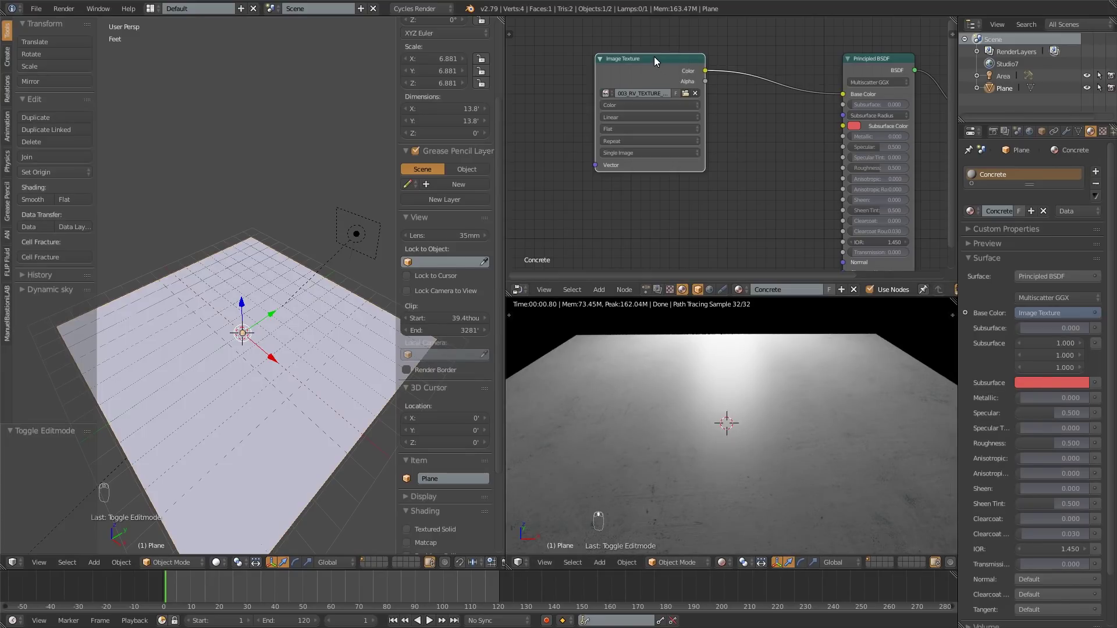
# Reposition the Image Texture node next to the Principled BSDF, keeping its Base Color link.
pyautogui.moveTo(765, 442); pyautogui.dragTo(747, 457)
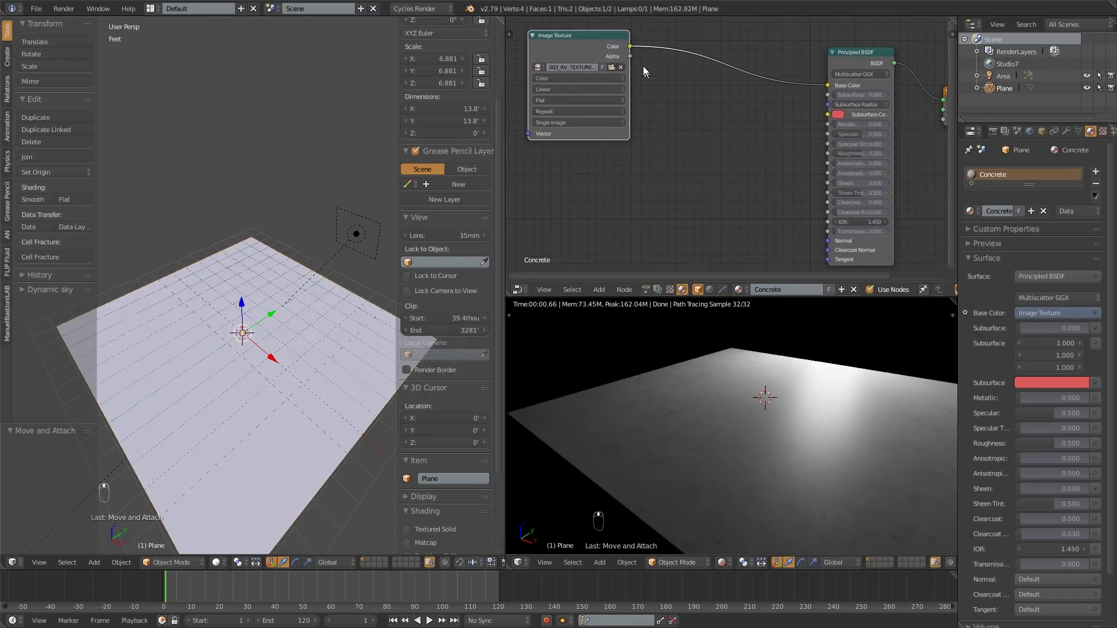
pyautogui.moveTo(730, 30); pyautogui.dragTo(802, 251)
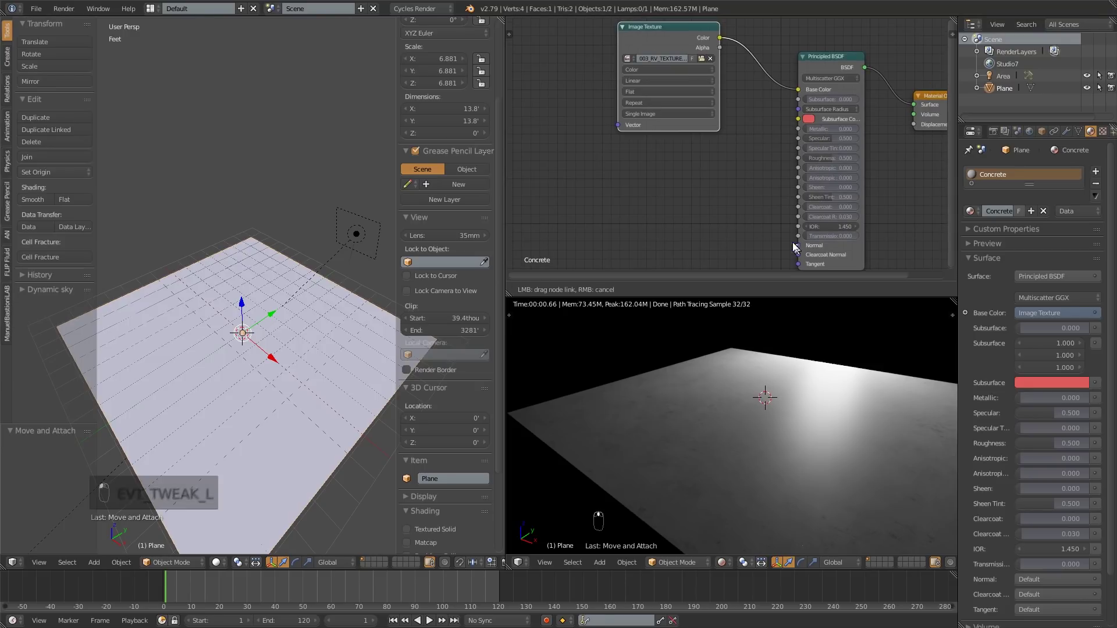
pyautogui.moveTo(774, 237); pyautogui.dragTo(692, 212)
# Duplicate the concrete Image Texture node below the original and set it to Non-Color Data.
pyautogui.moveTo(822, 164); pyautogui.dragTo(659, 236)
pyautogui.click(739, 218)
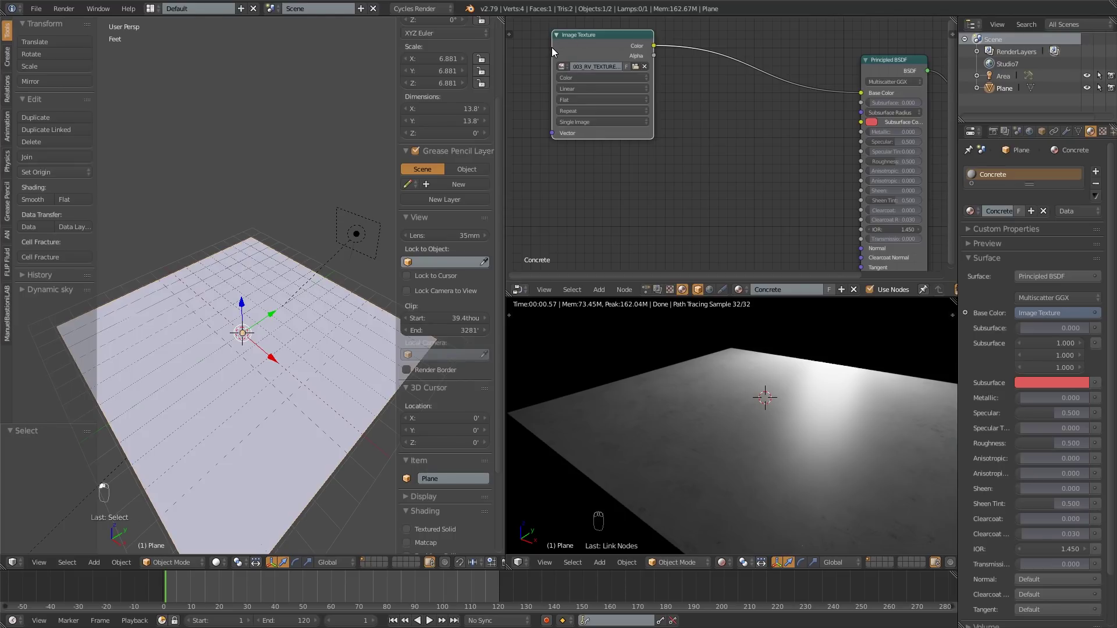
pyautogui.middleClick(620, 99)
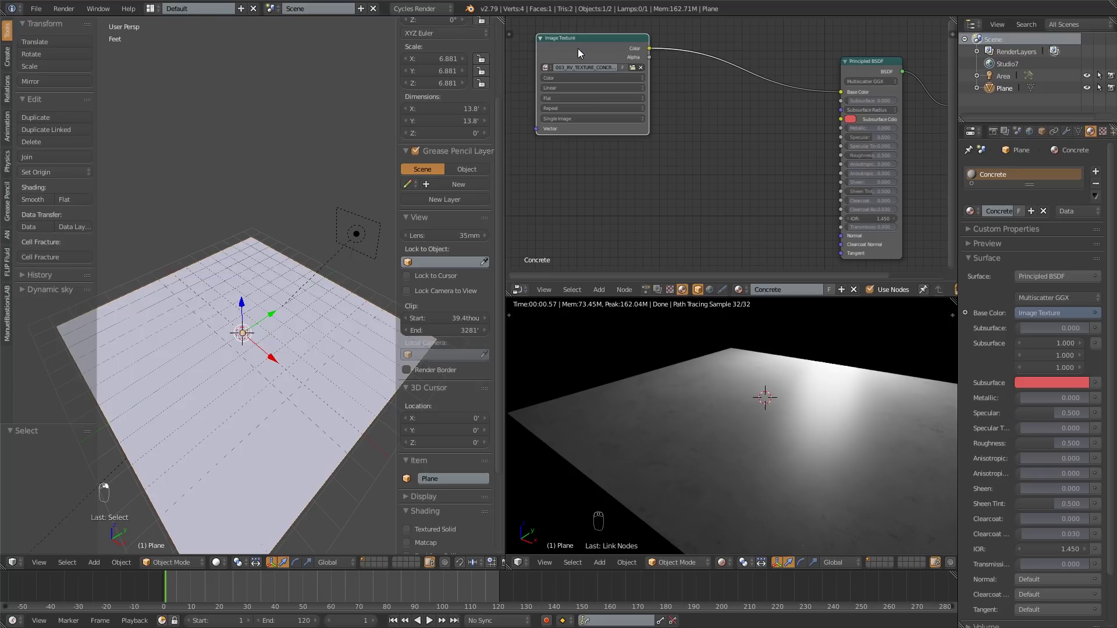
pyautogui.press('shift+d')
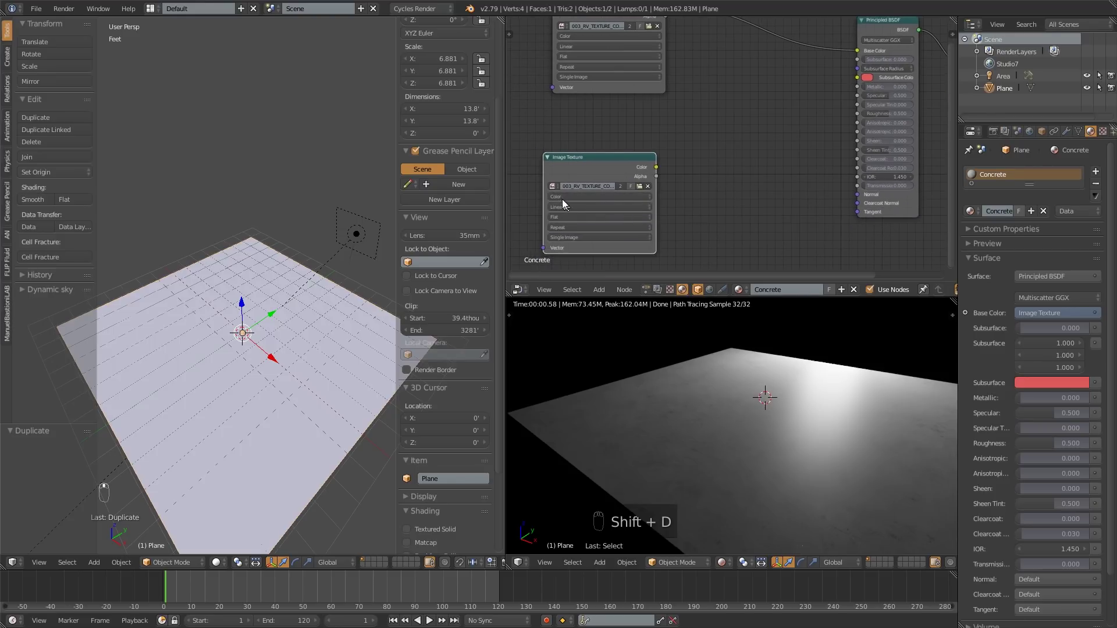
pyautogui.moveTo(563, 200); pyautogui.dragTo(599, 185)
pyautogui.rightClick(613, 166)
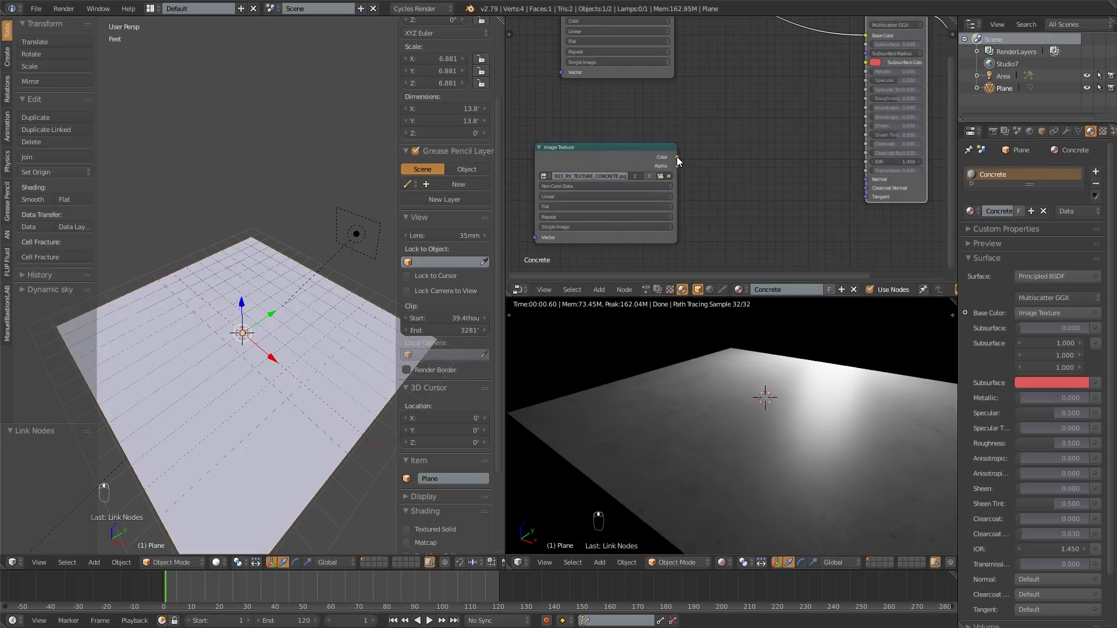
# Add a Bump node: non-color texture Color to Height, Bump Normal to Principled BSDF Normal.
pyautogui.press('shift+a')
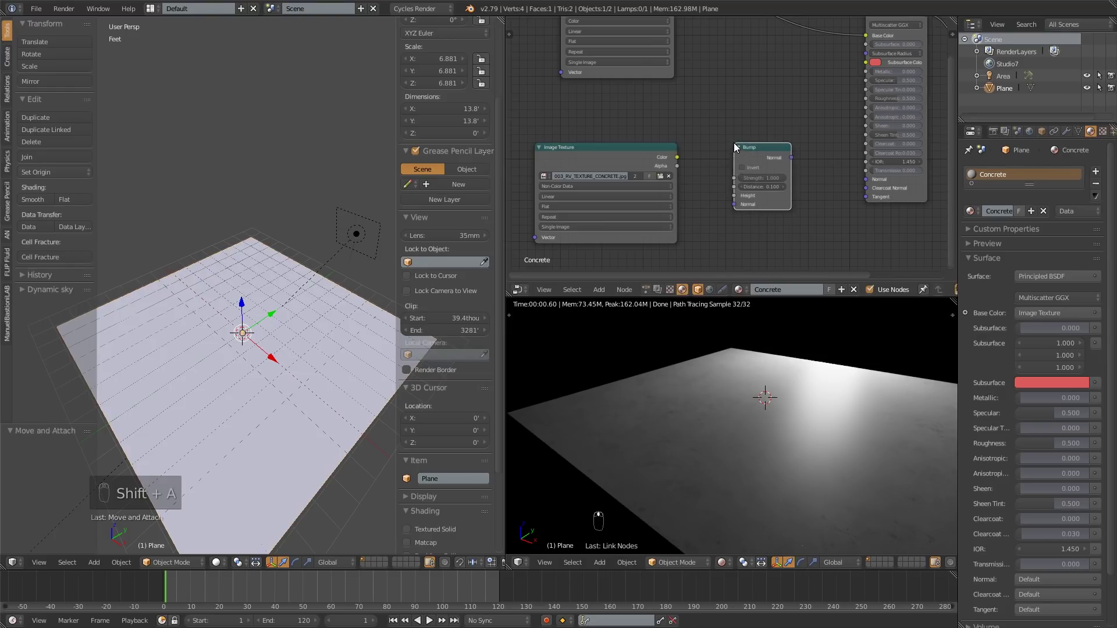
pyautogui.press('shift+a')
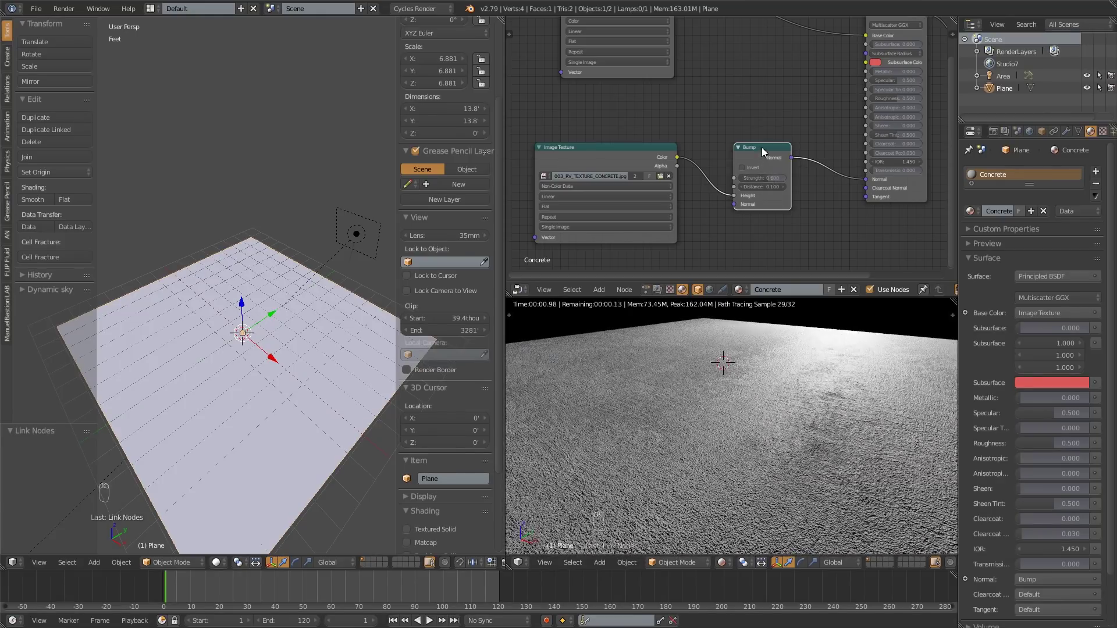
# Add a ColorRamp and drop it onto the link between the non-color texture and the Bump node.
pyautogui.click(774, 158)
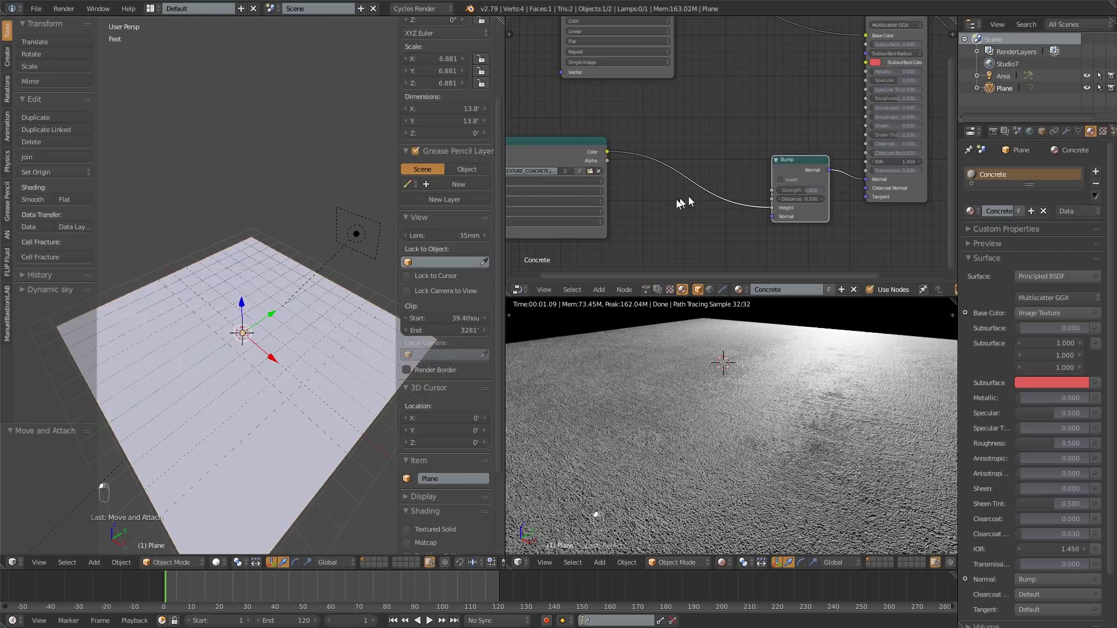
pyautogui.press('shift+a')
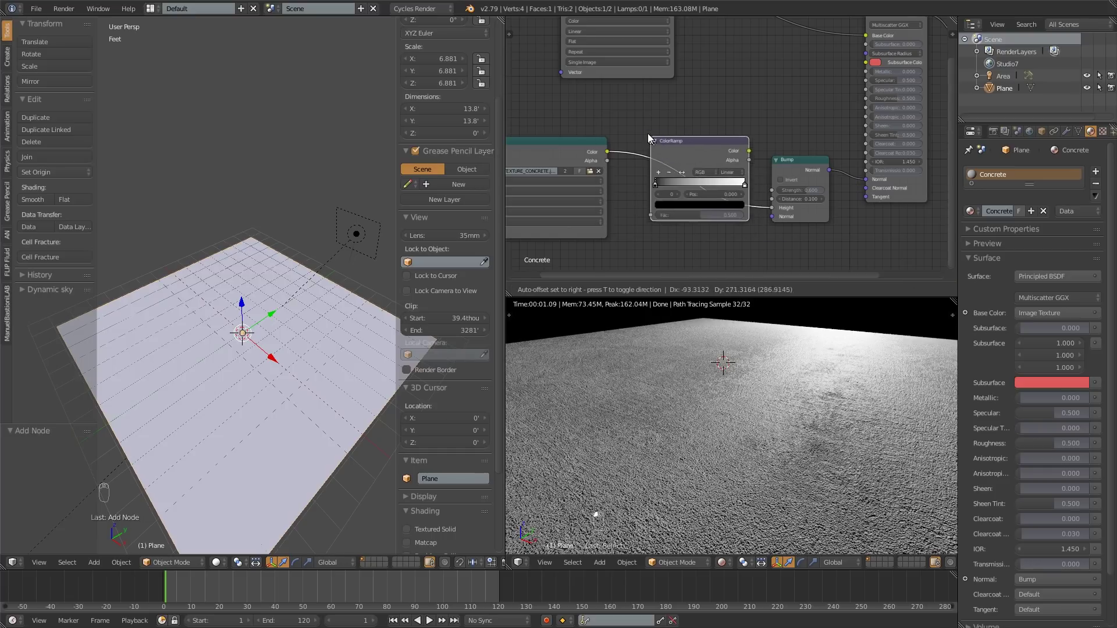
pyautogui.click(646, 138)
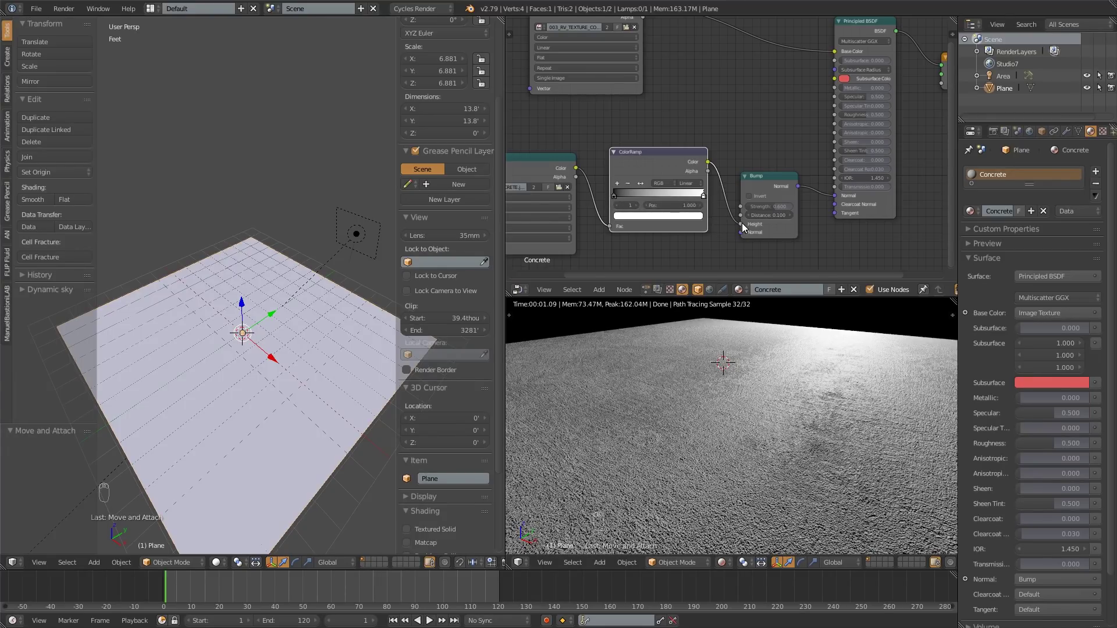
# Slide the bump ColorRamp's white stop inward to about 0.85 for subtler relief.
pyautogui.click(745, 235)
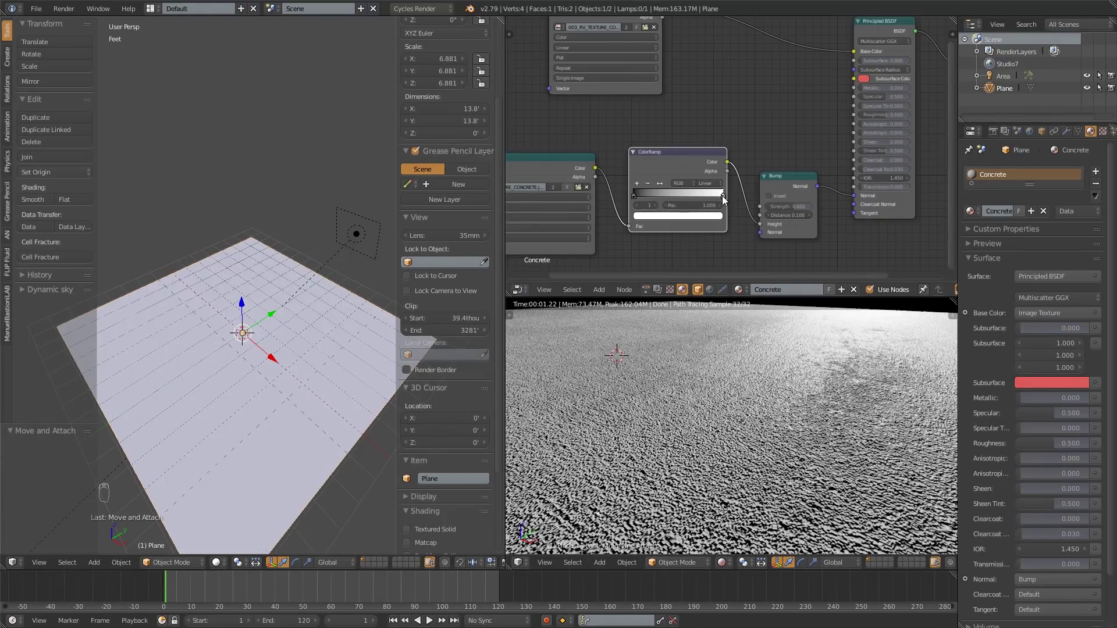
pyautogui.middleClick(728, 202)
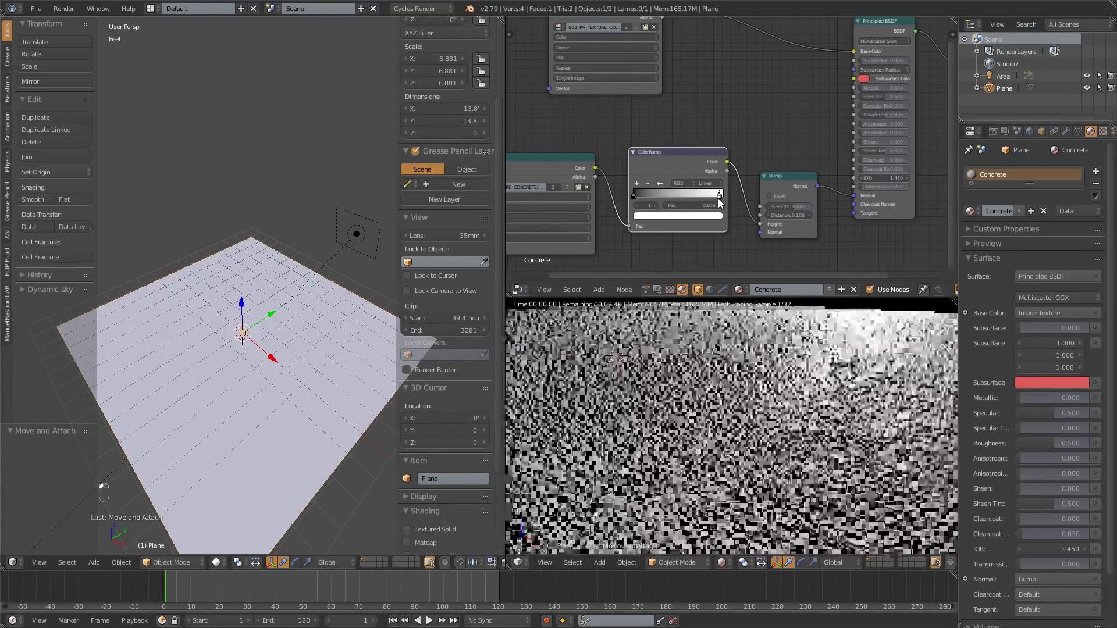
pyautogui.middleClick(721, 206)
pyautogui.middleClick(721, 206)
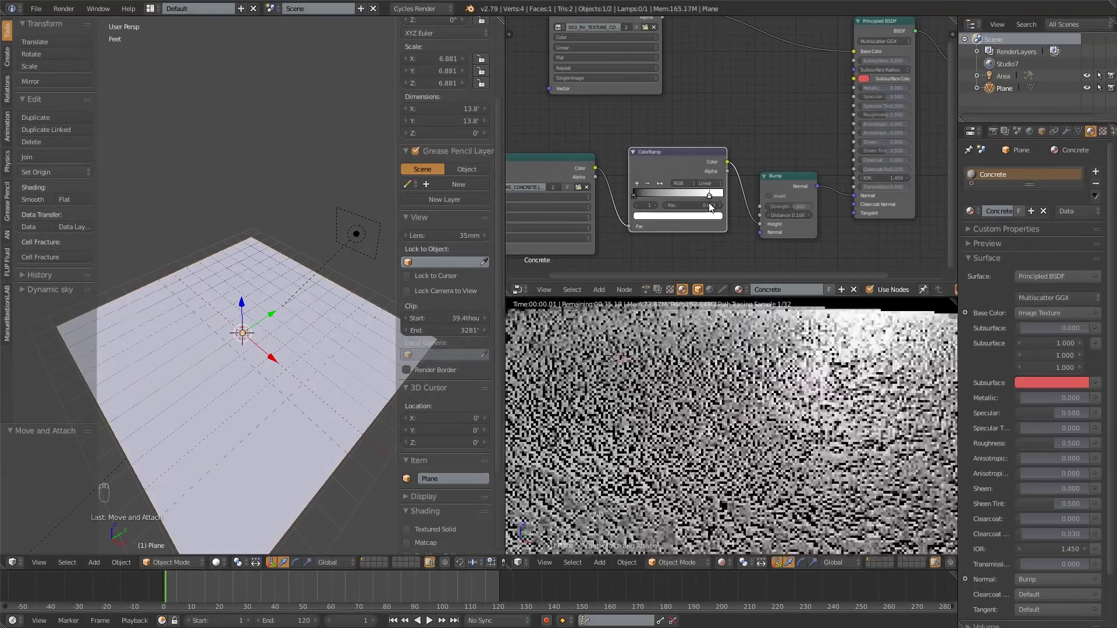
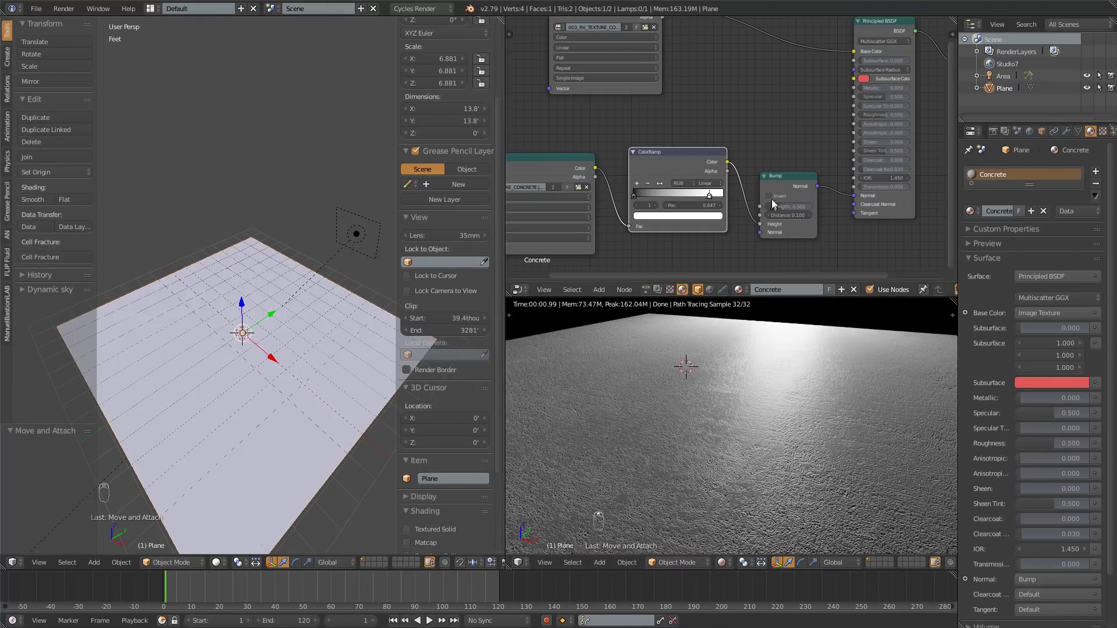
# Widen the node editor and pan to the texture nodes before raising Roughness to 1.000.
pyautogui.moveTo(799, 197); pyautogui.dragTo(746, 225)
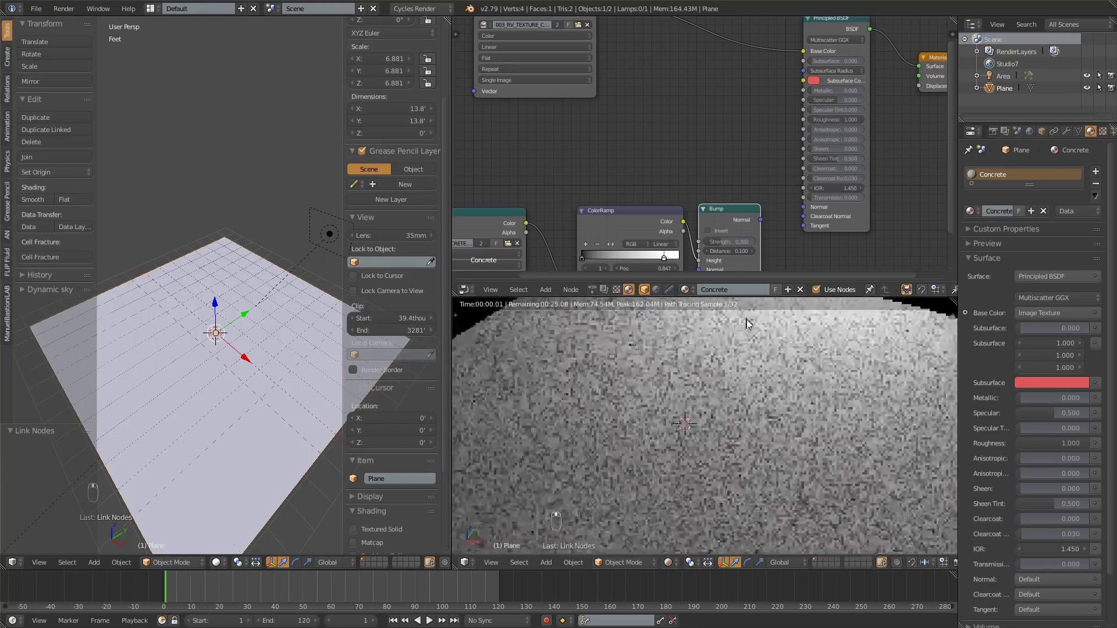
pyautogui.moveTo(756, 323); pyautogui.dragTo(732, 313)
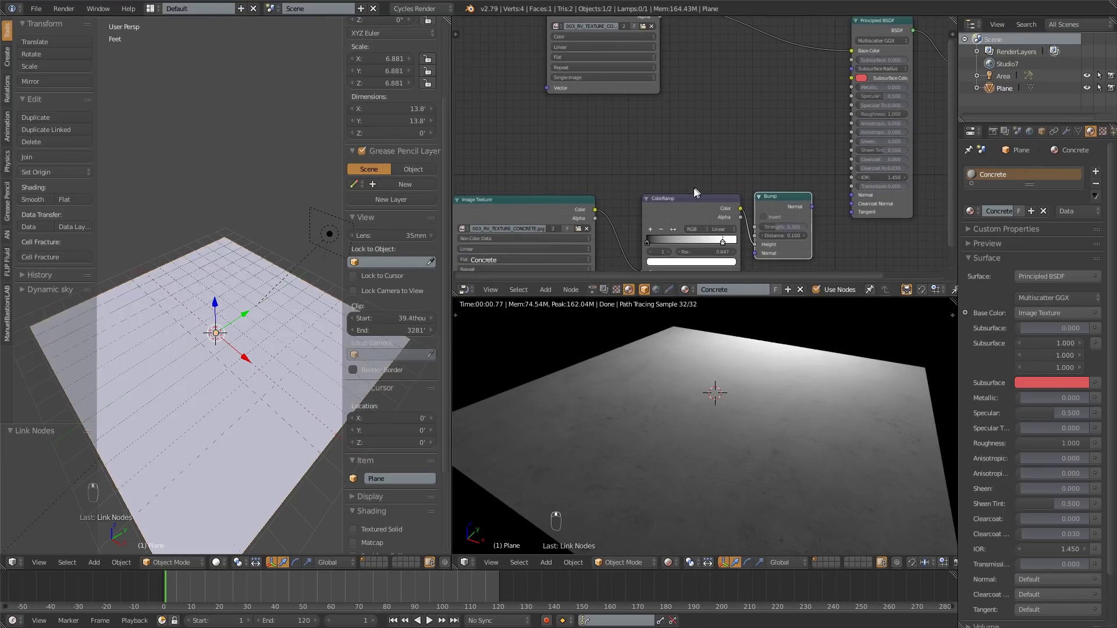
# Duplicate the Image Texture and ColorRamp pair with Shift+D to feed Roughness.
pyautogui.click(689, 206)
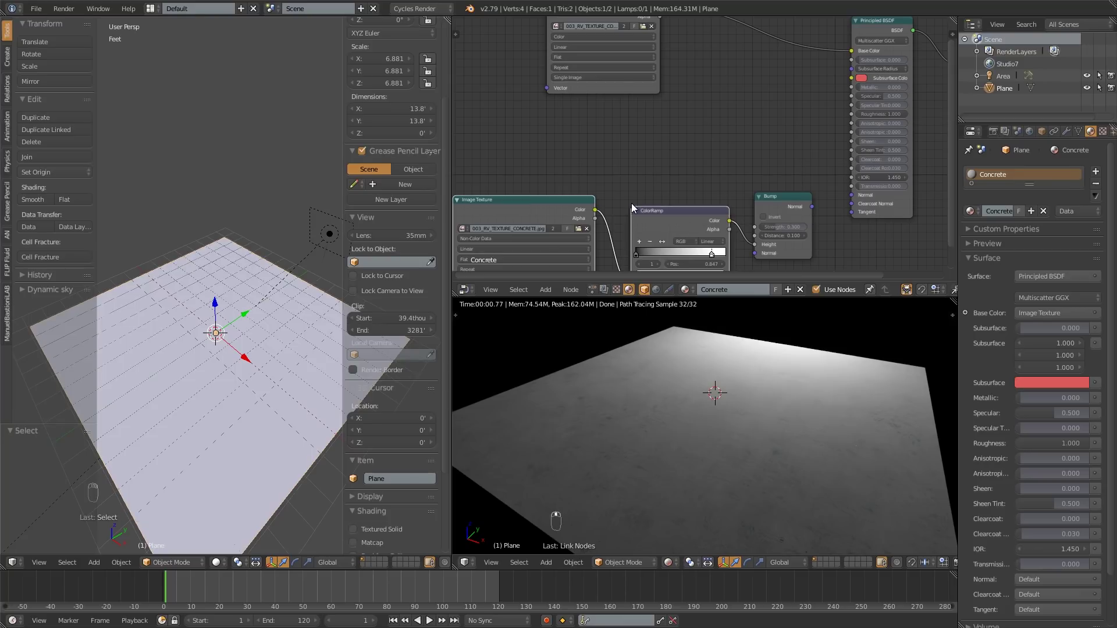
pyautogui.press('shift+d')
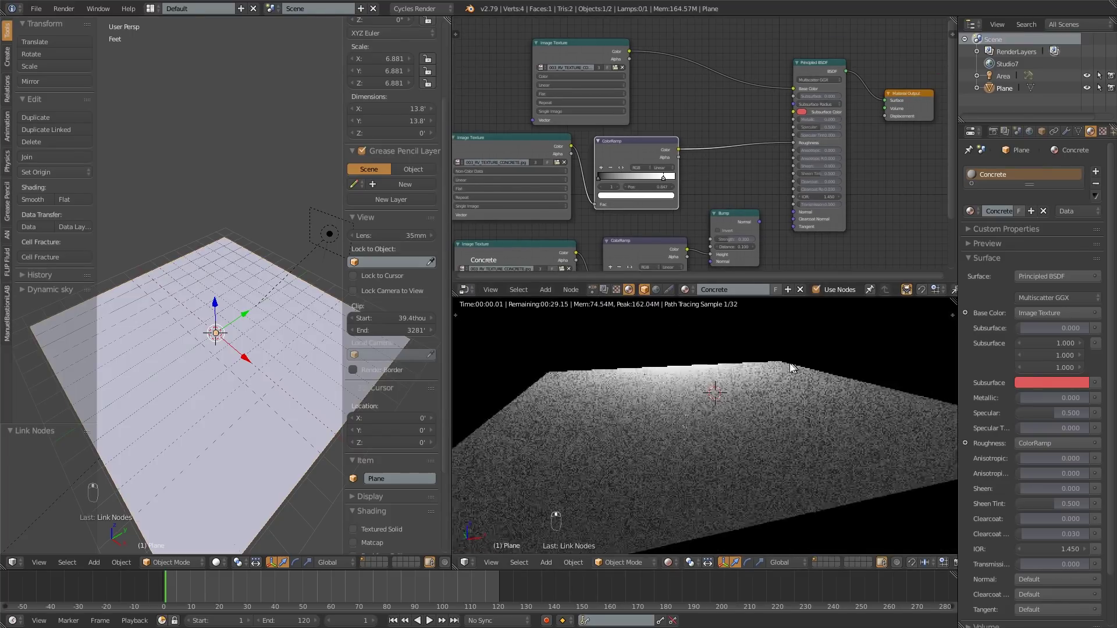
# Shift a roughness ColorRamp stop to create glossy wet patches, checking the rendered view.
pyautogui.moveTo(645, 146); pyautogui.dragTo(690, 159)
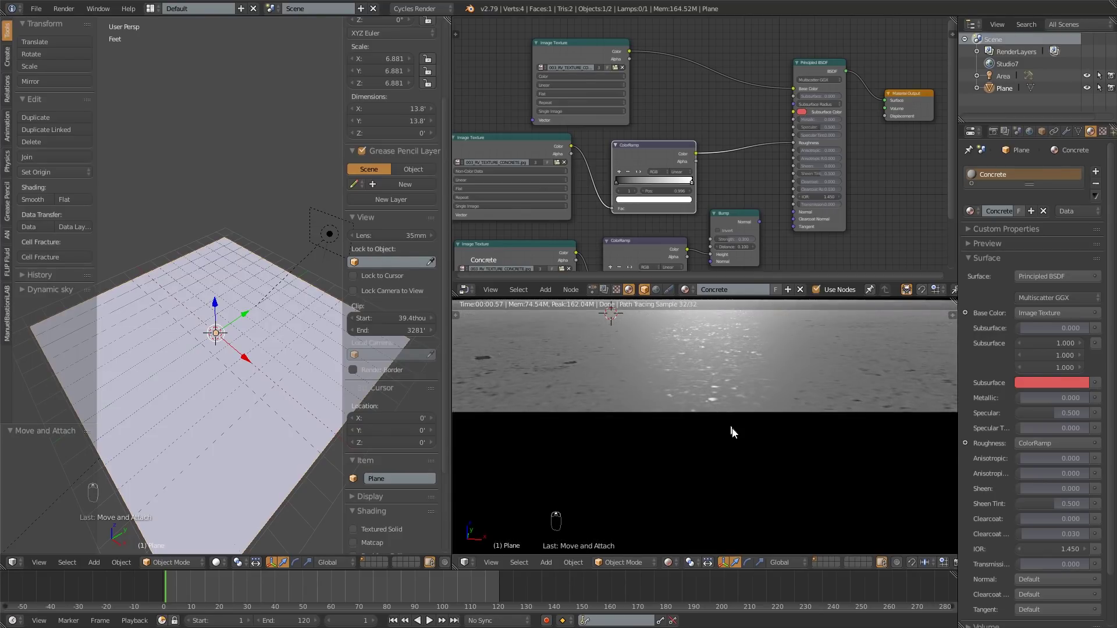
pyautogui.press('n')
pyautogui.press('n')
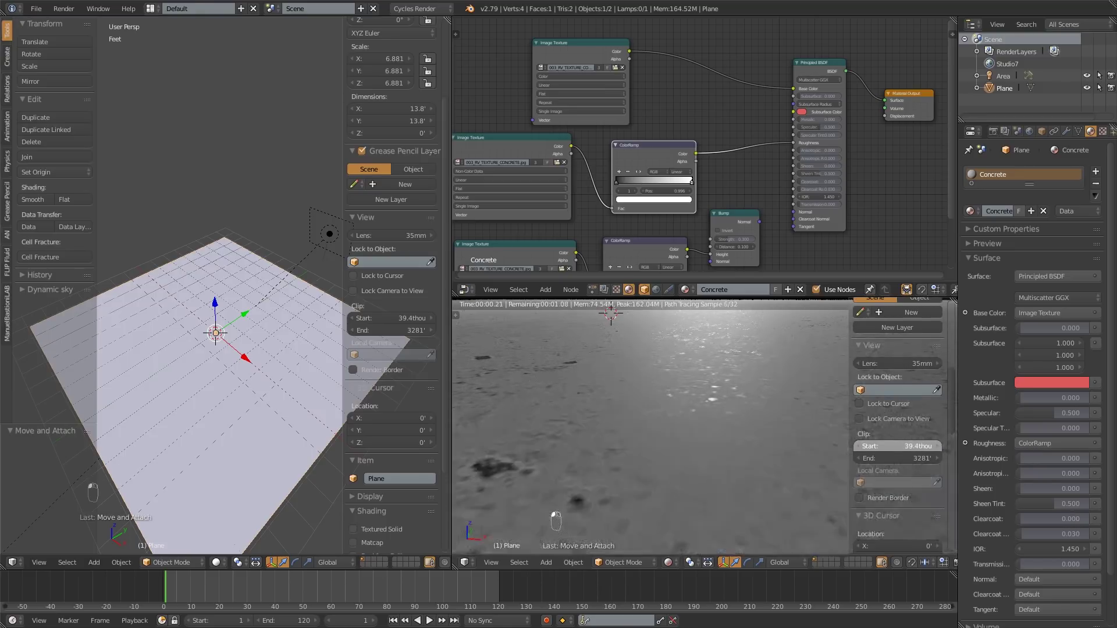
pyautogui.press('n')
pyautogui.press('n')
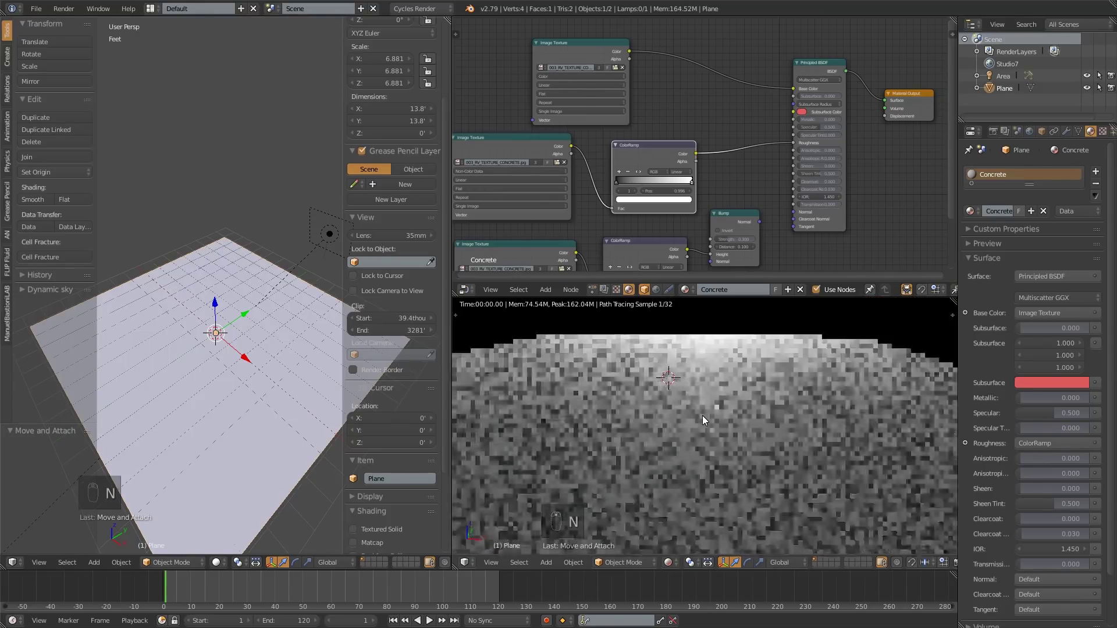